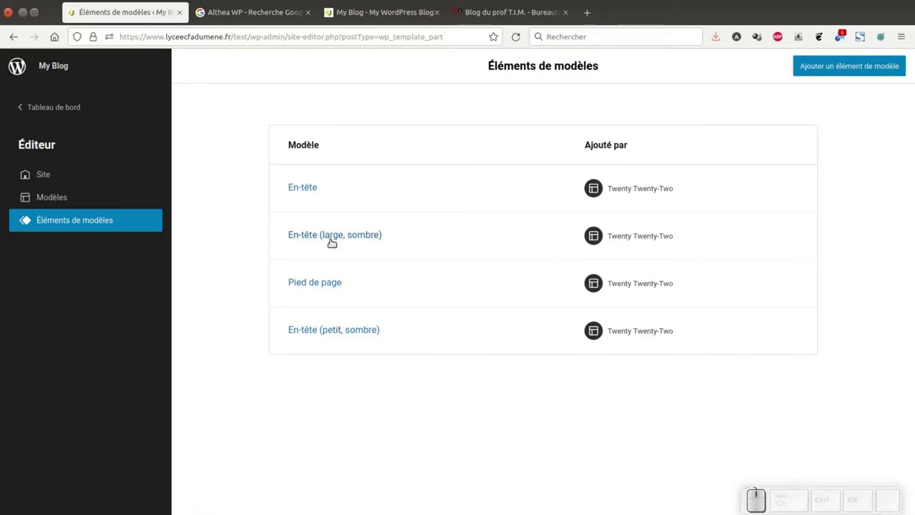
- Open the 'En-tête (large, sombre)' template part in the editor
left_click(329, 236)
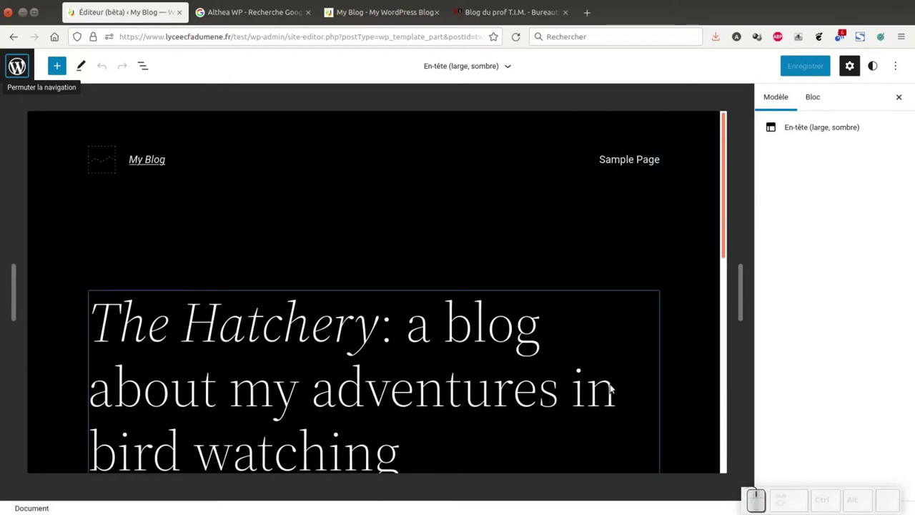
- Change the 'The Hatchery' heading text to 'Le Blog du Prof TIM'
left_click(315, 386)
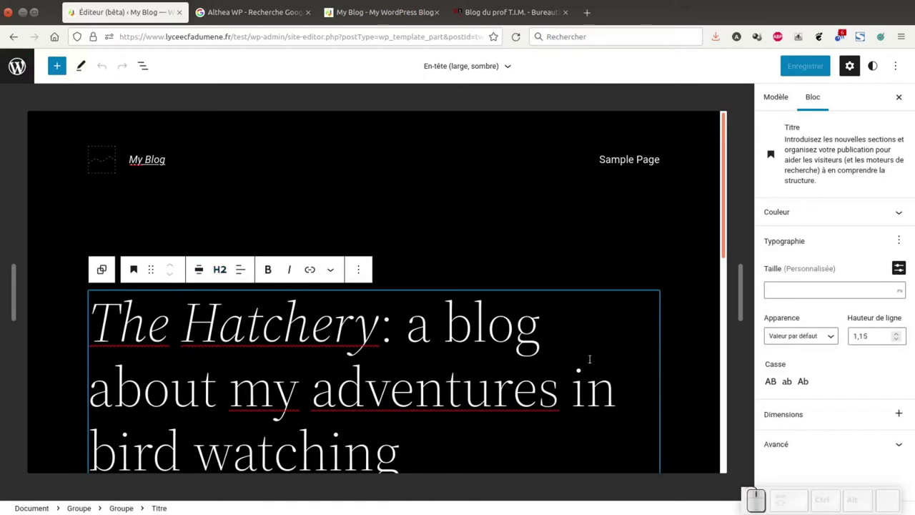
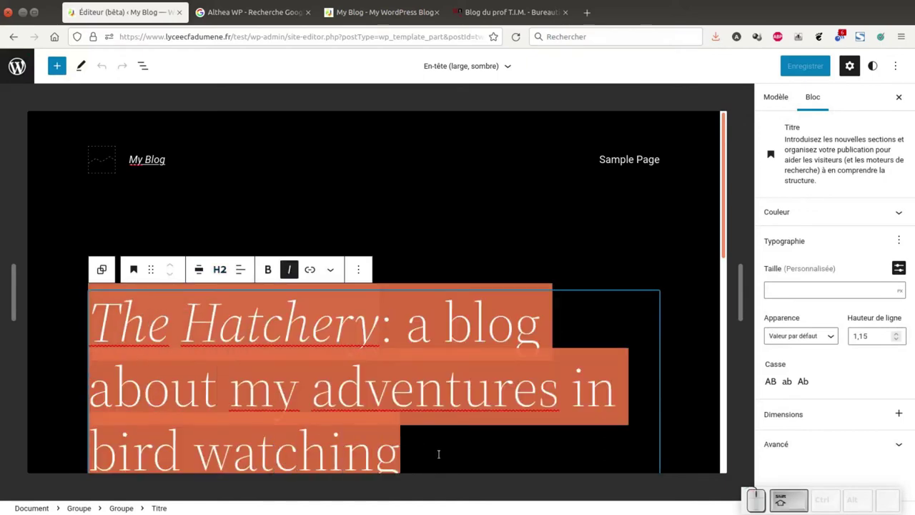
key("shift+space")
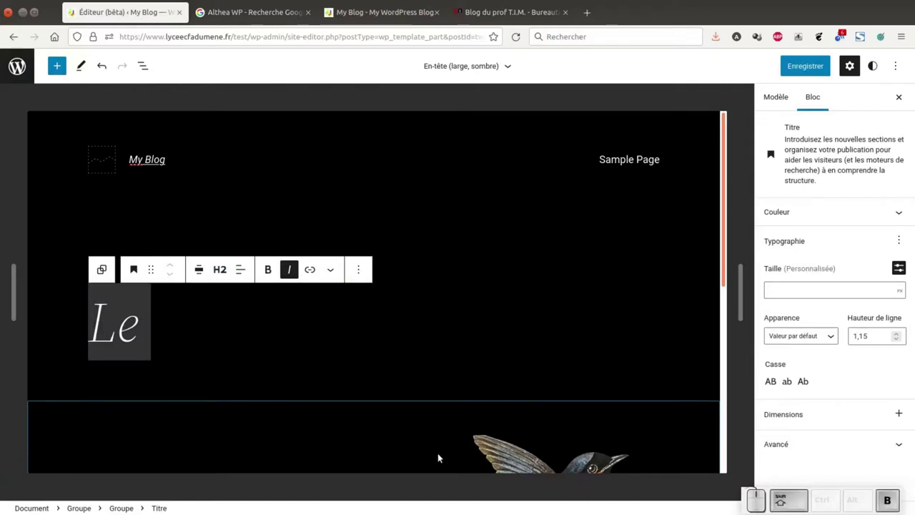
key("shift+space")
key("shift+space")
key("BackSpace")
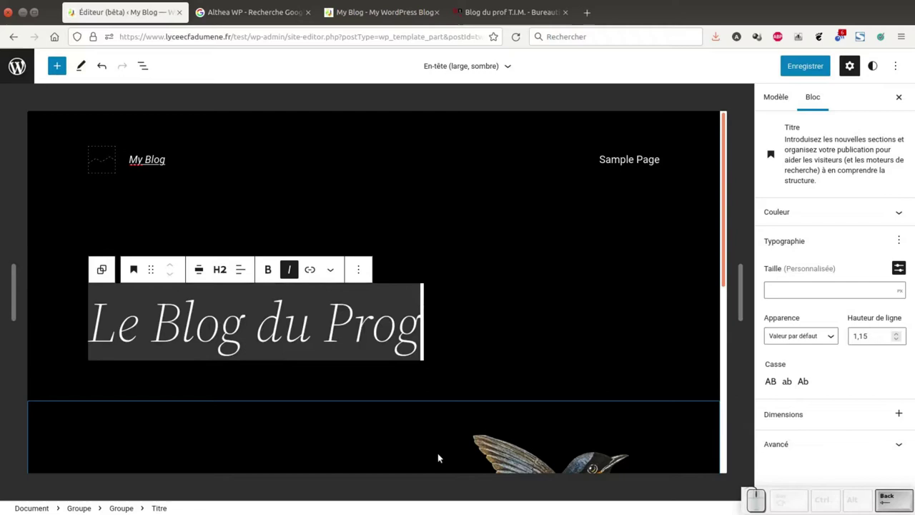
key("f")
key("space")
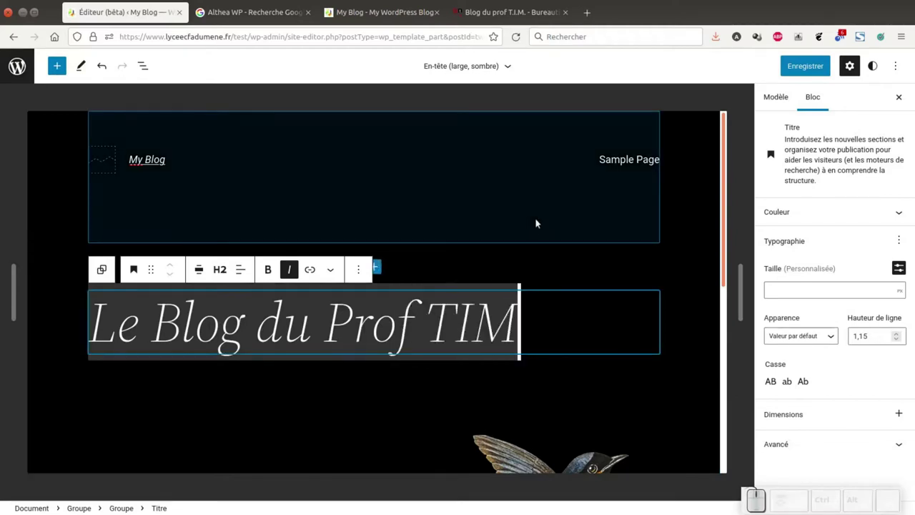
left_click(626, 159)
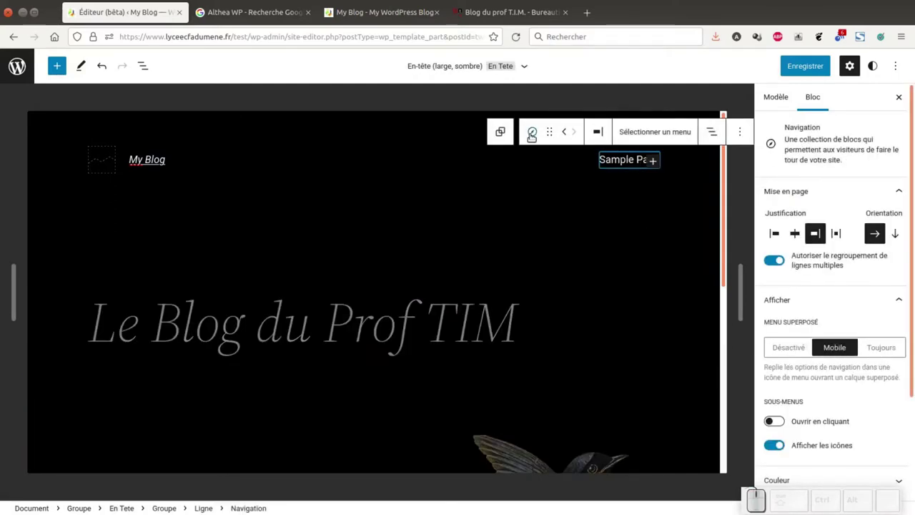
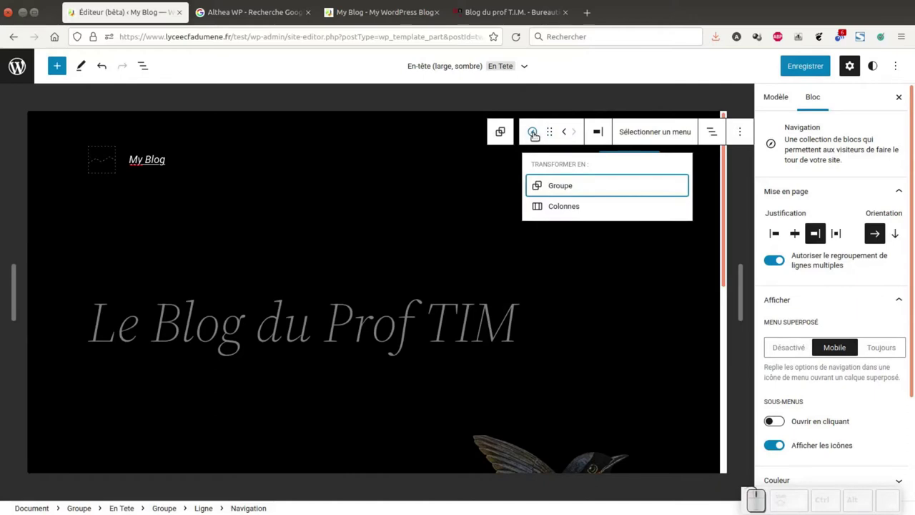
left_click(666, 133)
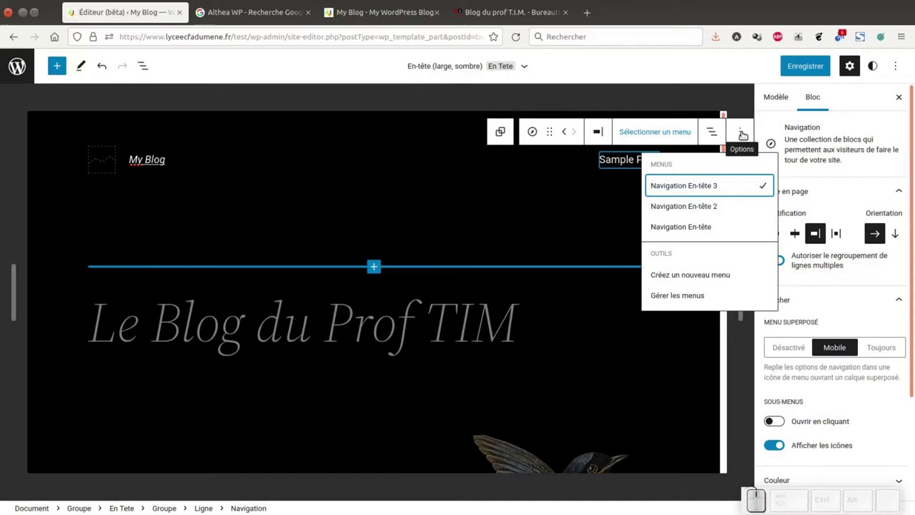
left_click(741, 133)
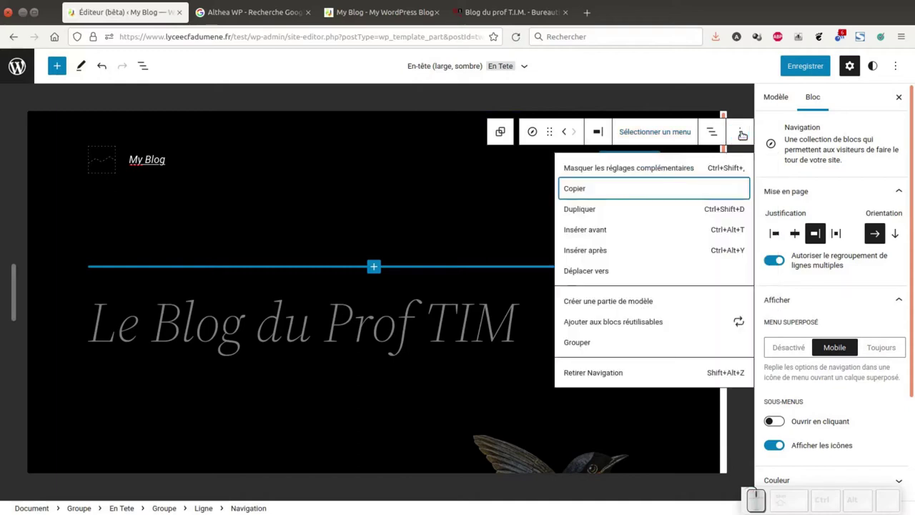
left_click(740, 132)
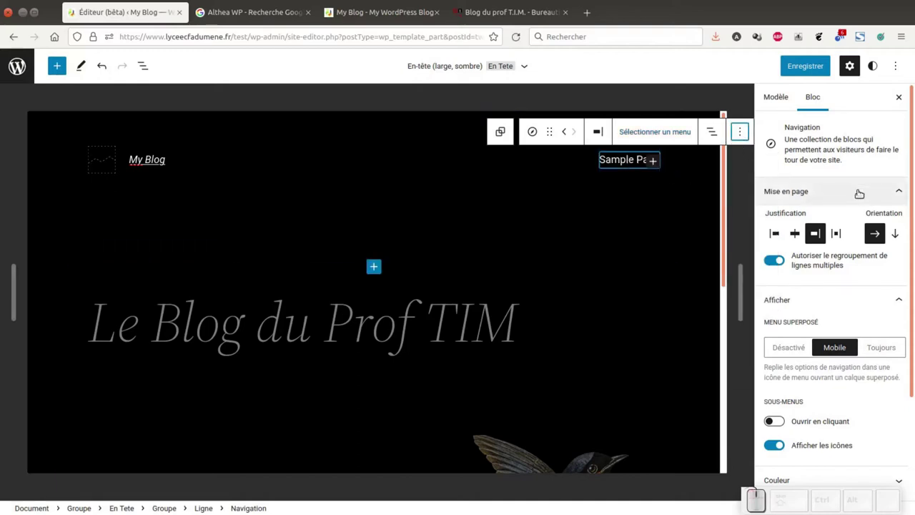
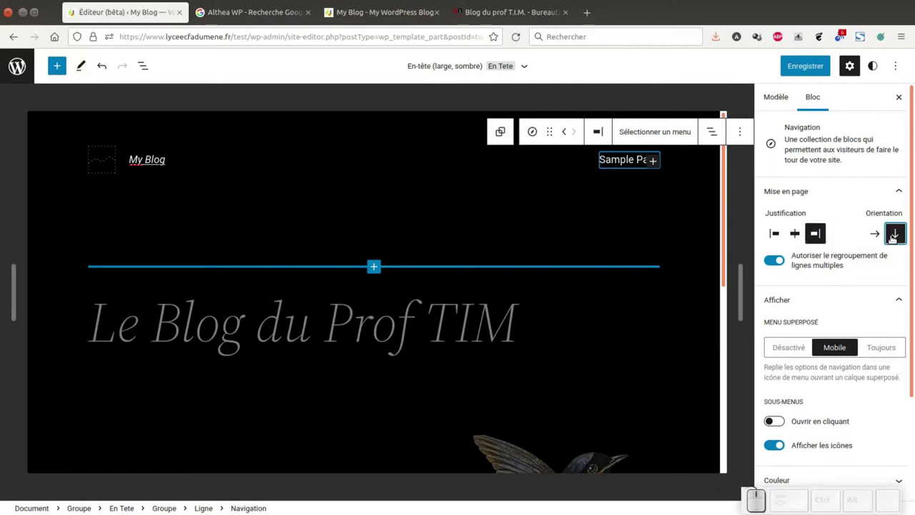
left_click(873, 232)
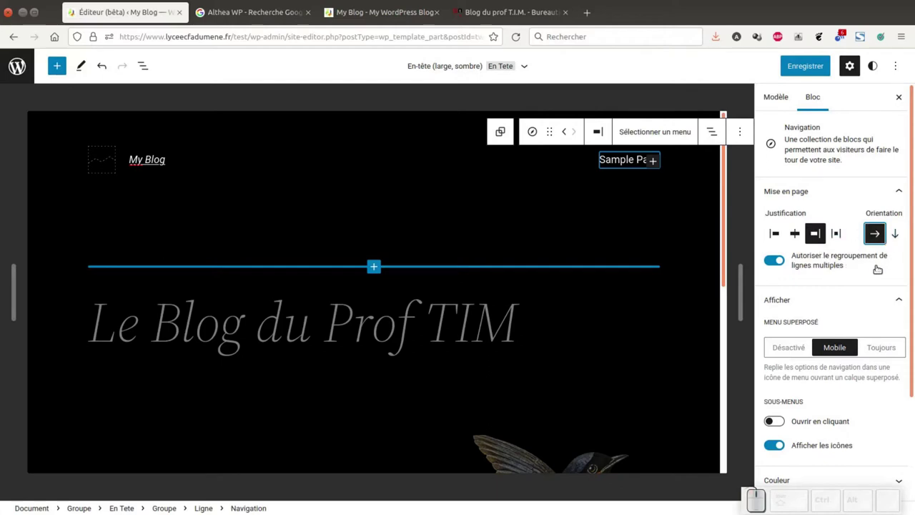
scroll("down", 3)
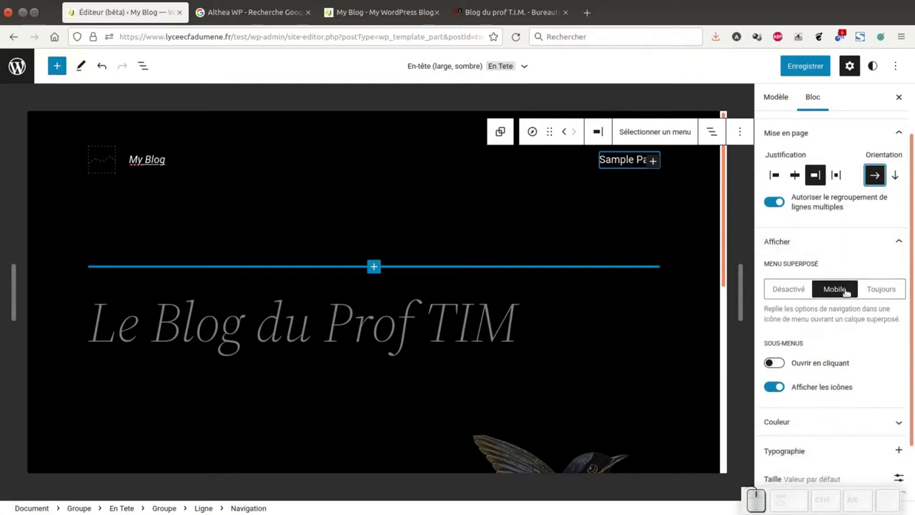
scroll("down", 3)
- Review the navigation's Couleur pickers for text, background and submenu colours, then collapse them
left_click(896, 366)
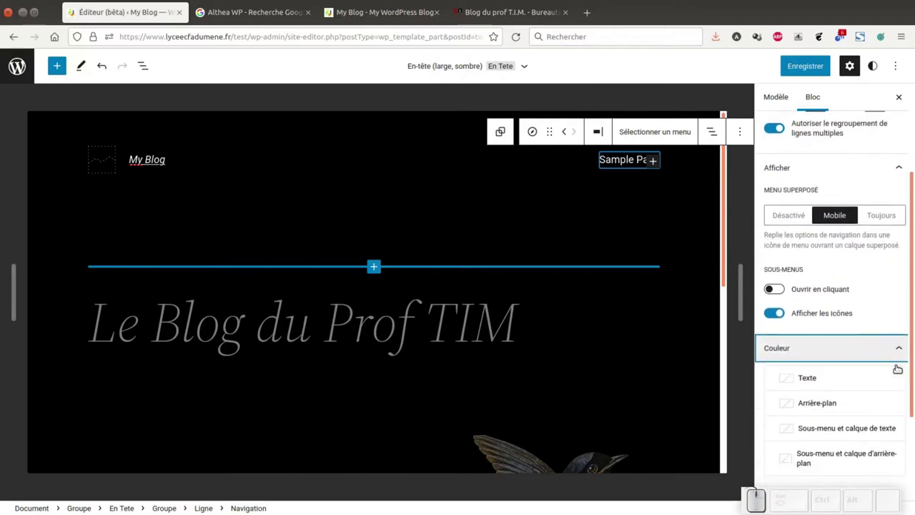
left_click(805, 381)
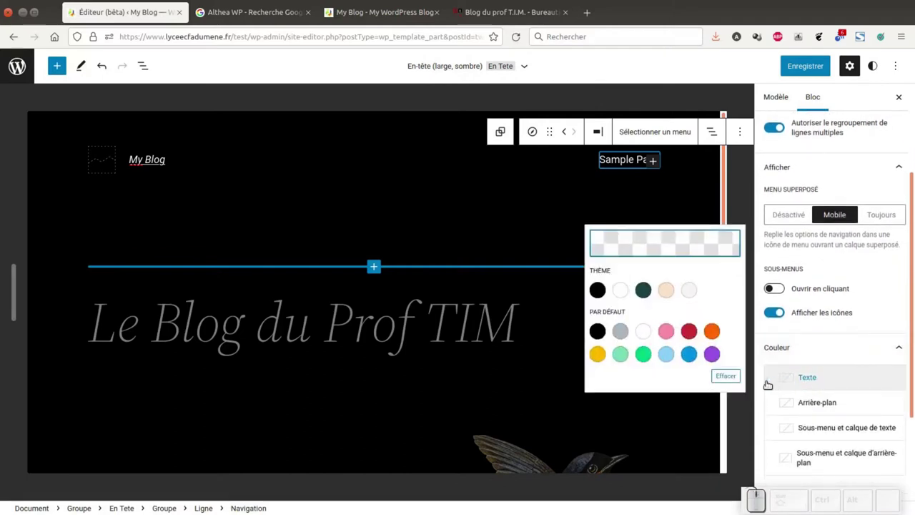
left_click(733, 369)
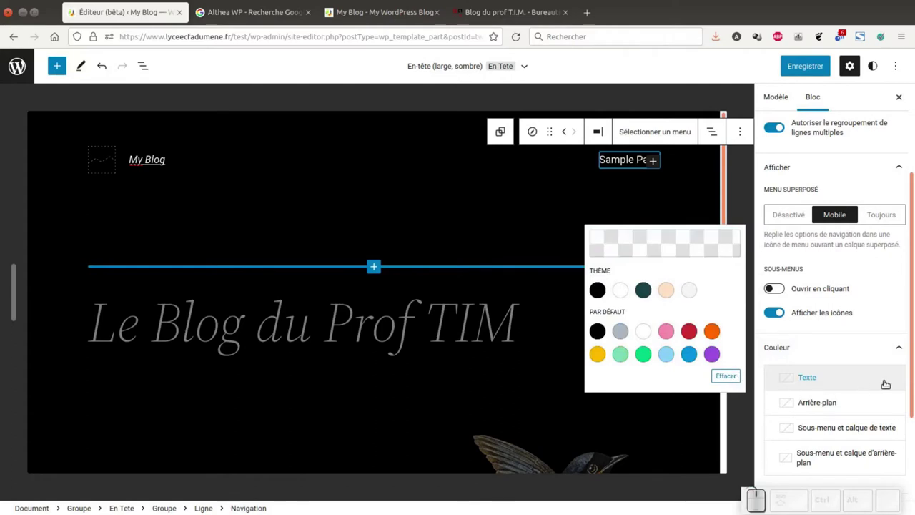
left_click(848, 399)
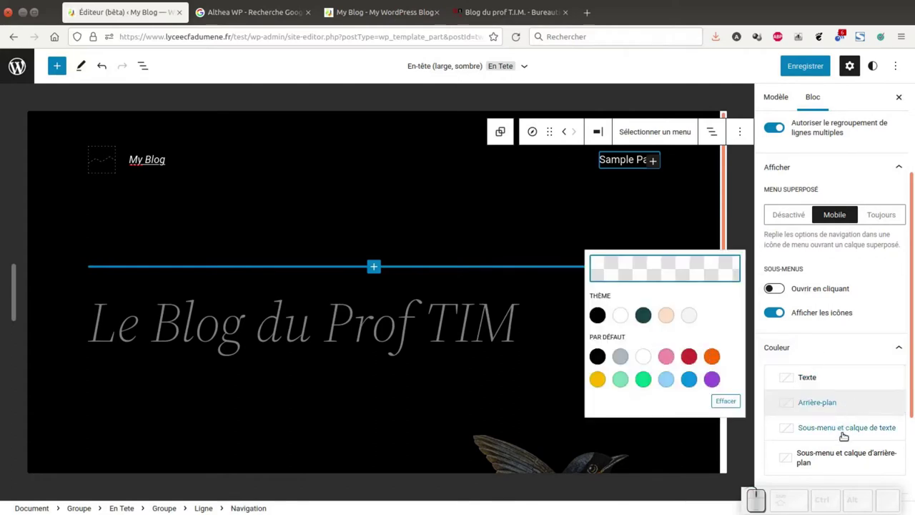
left_click(860, 428)
left_click(863, 455)
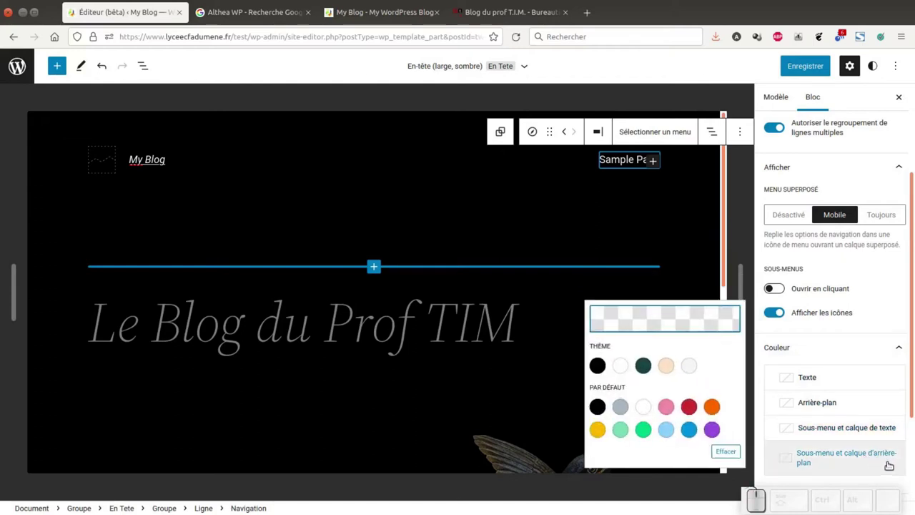
left_click(898, 350)
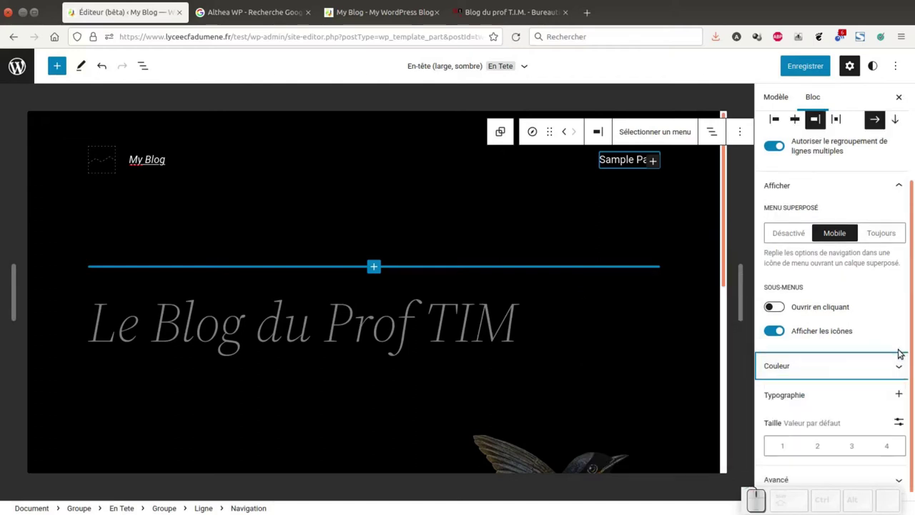
- Enable Famille des polices in the navigation's Typographie options
left_click(905, 394)
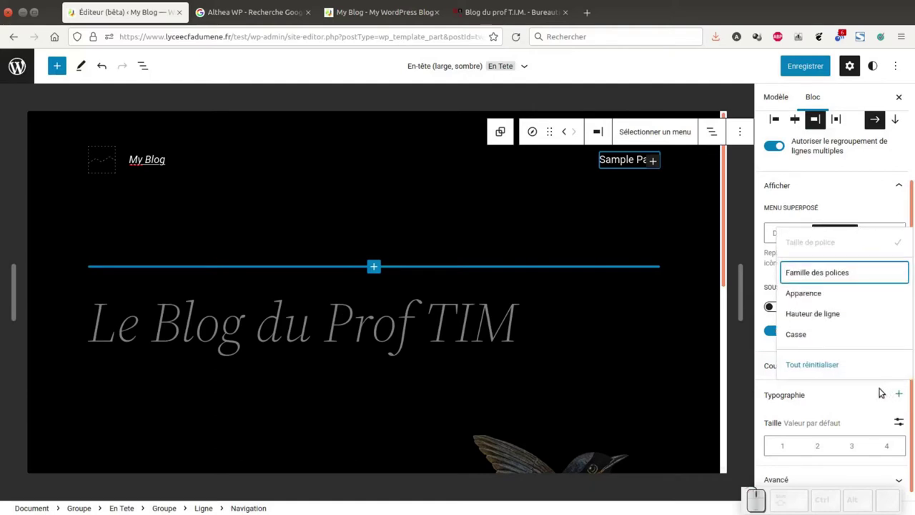
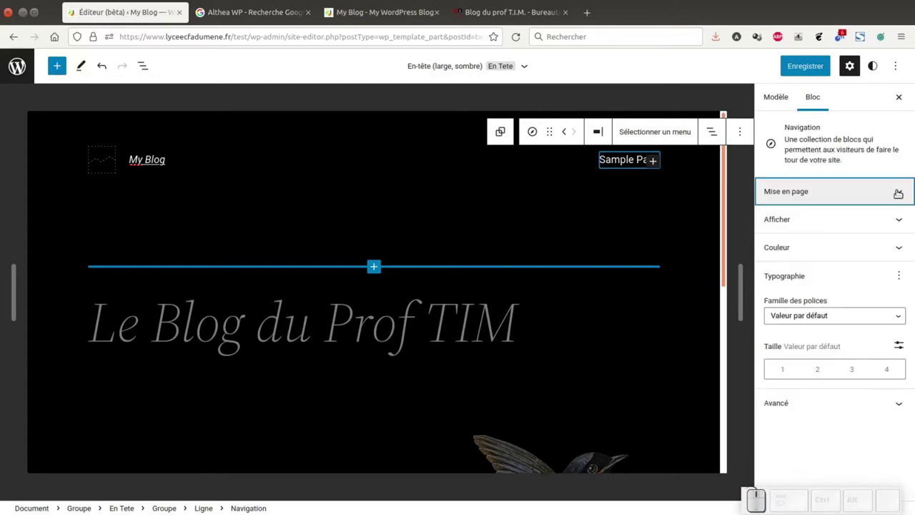
- Expand the navigation's Avancé panel showing the menu name 'Navigation En-tête 3'
left_click(902, 402)
scroll("down", 3)
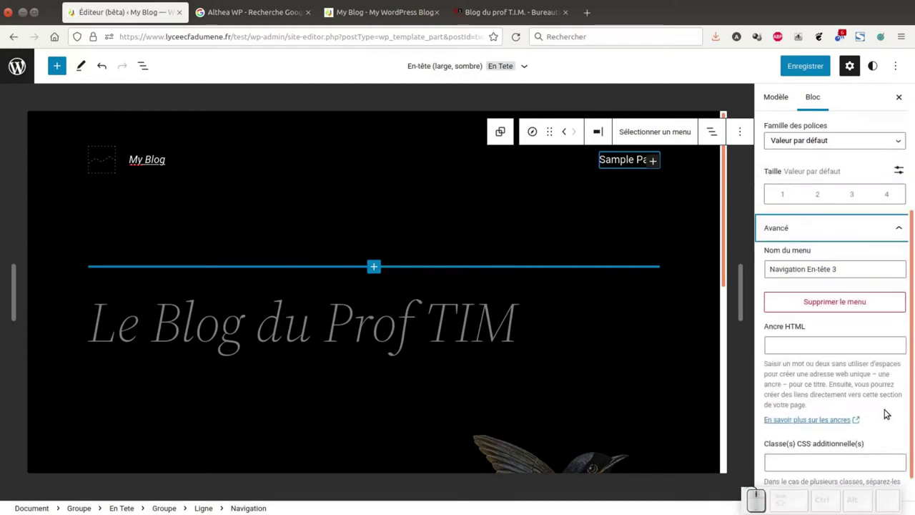
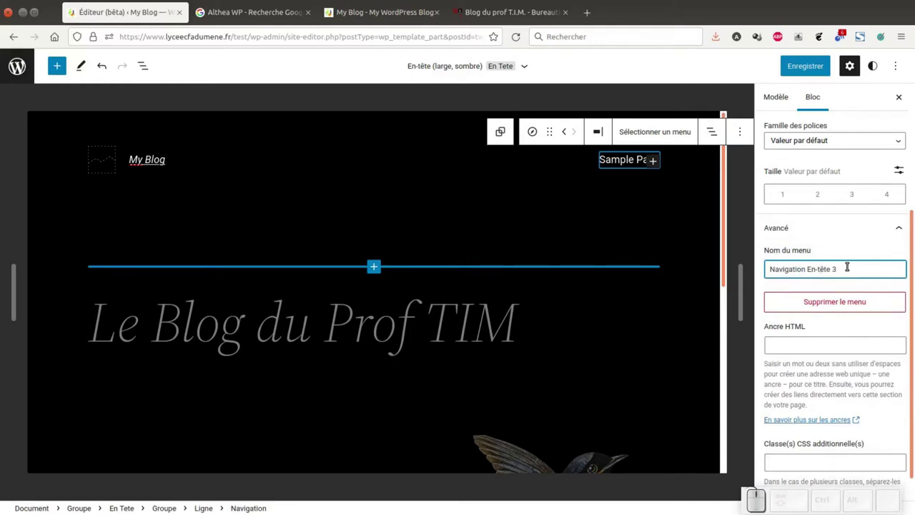
scroll("down", 3)
scroll("up", 3)
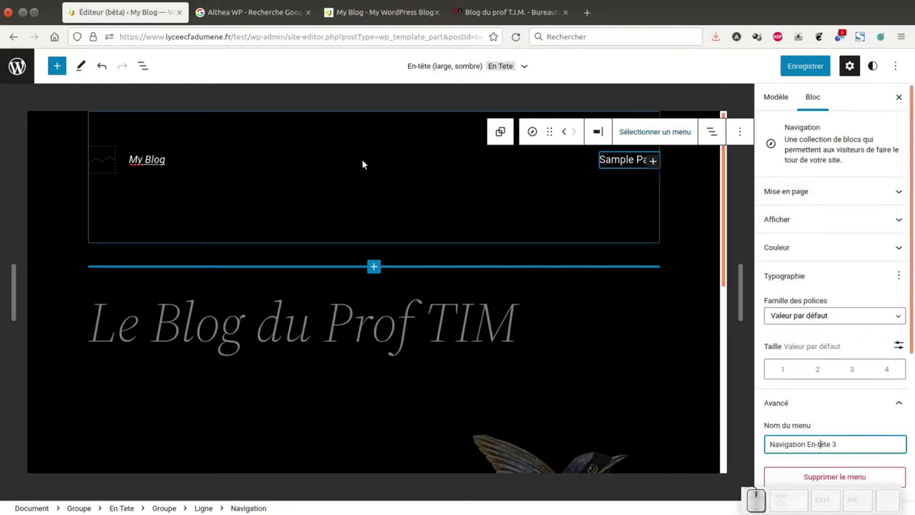
left_click(170, 161)
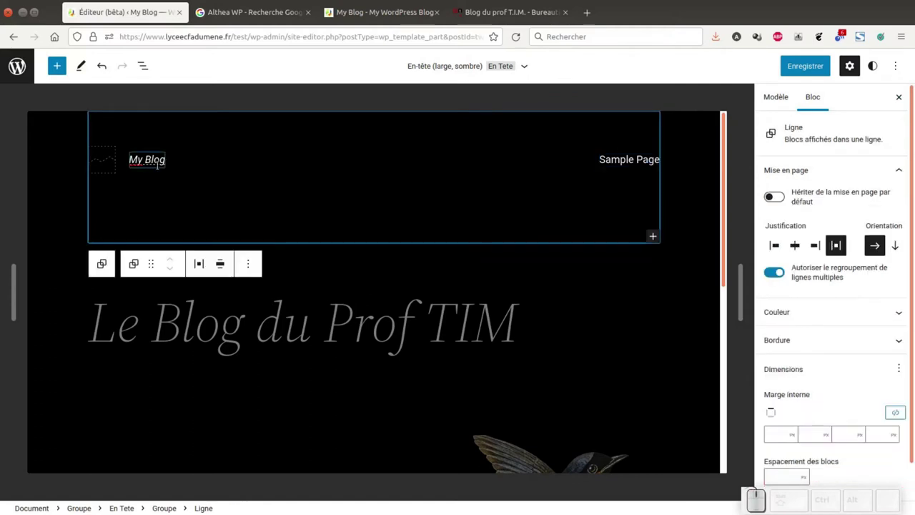
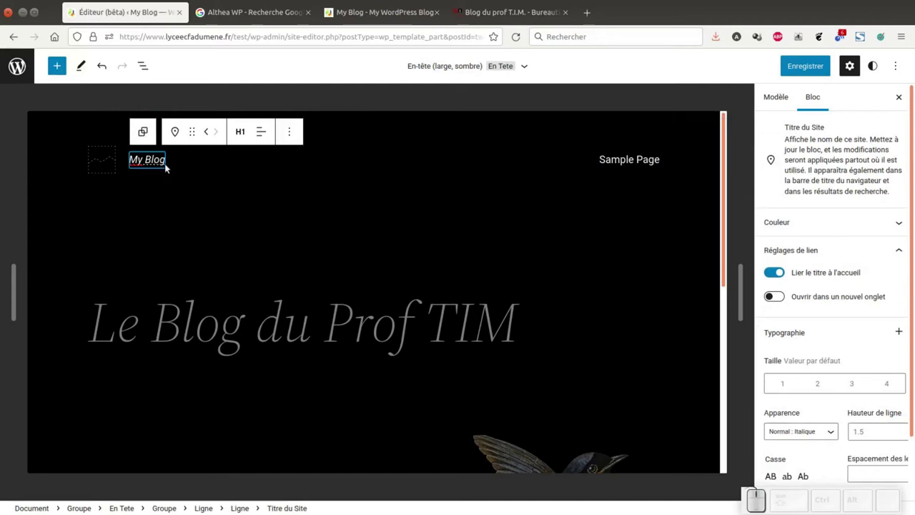
left_click(257, 132)
left_click(237, 129)
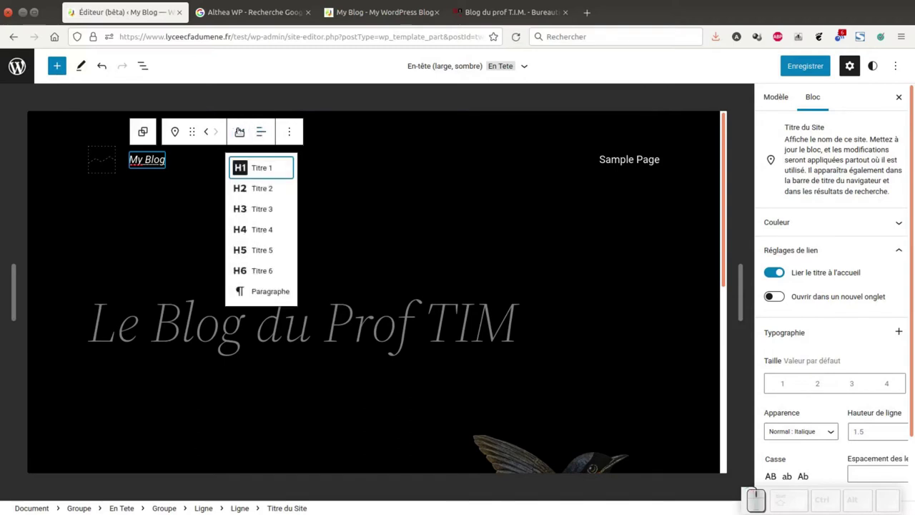
left_click(339, 98)
left_click(107, 164)
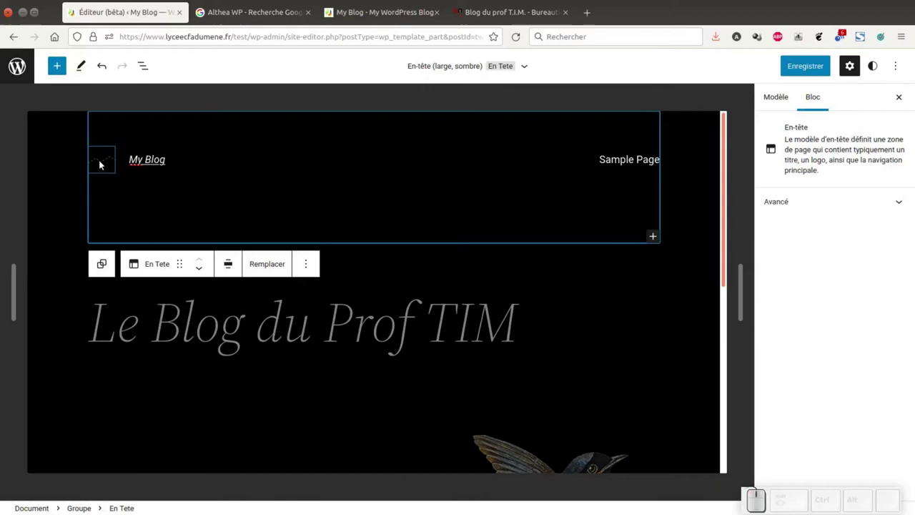
- Upload favicon.png from the Wordpress folder as the header's site logo
left_click(102, 160)
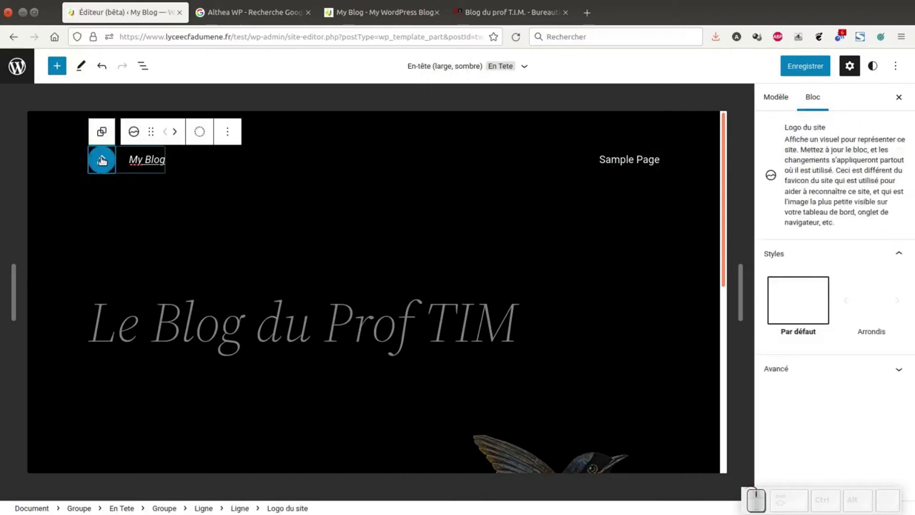
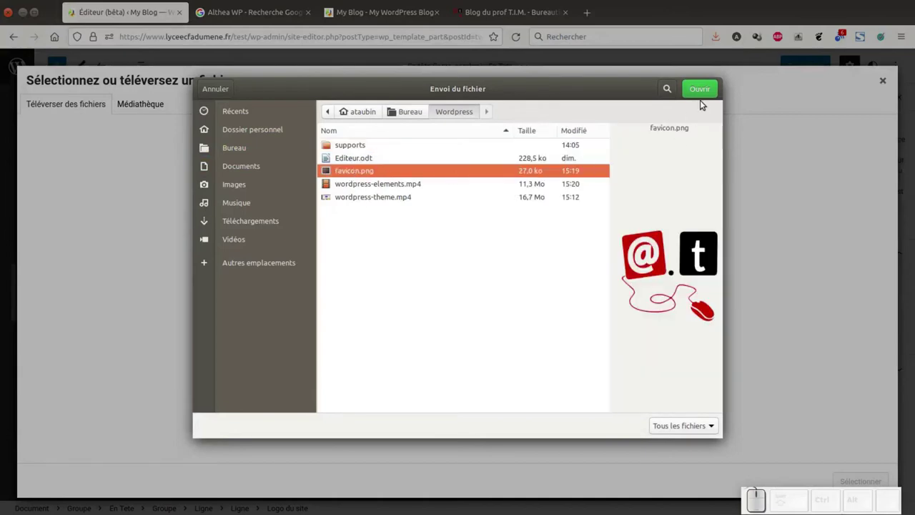
left_click(705, 91)
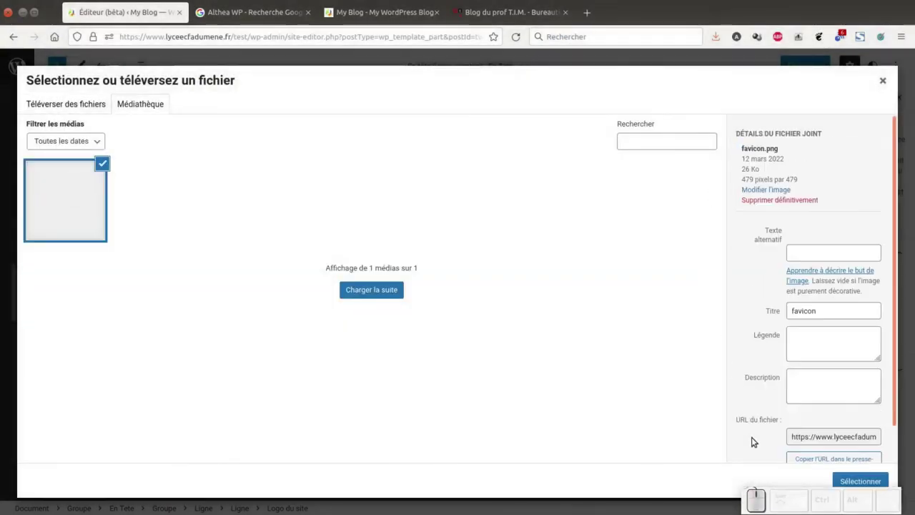
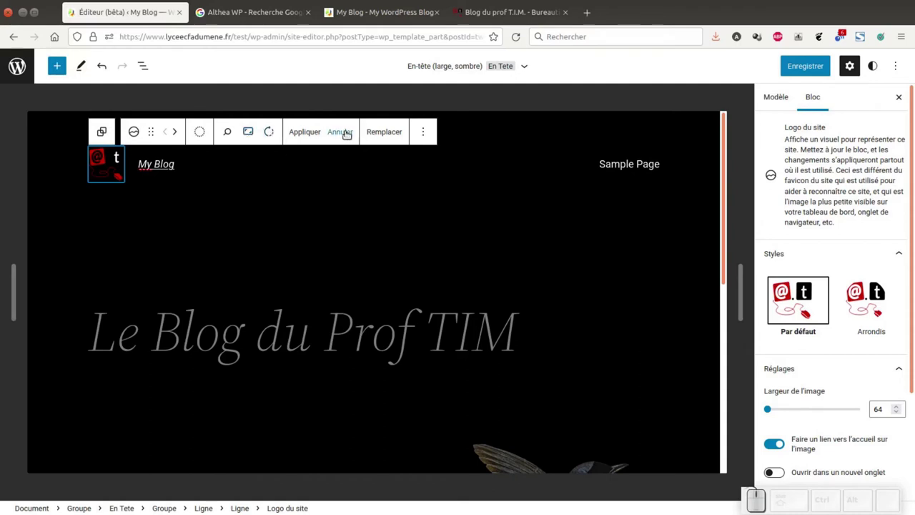
- Cancel cropping, enlarge the @.t logo via its resize handle, and show its Avancé settings
left_click(344, 131)
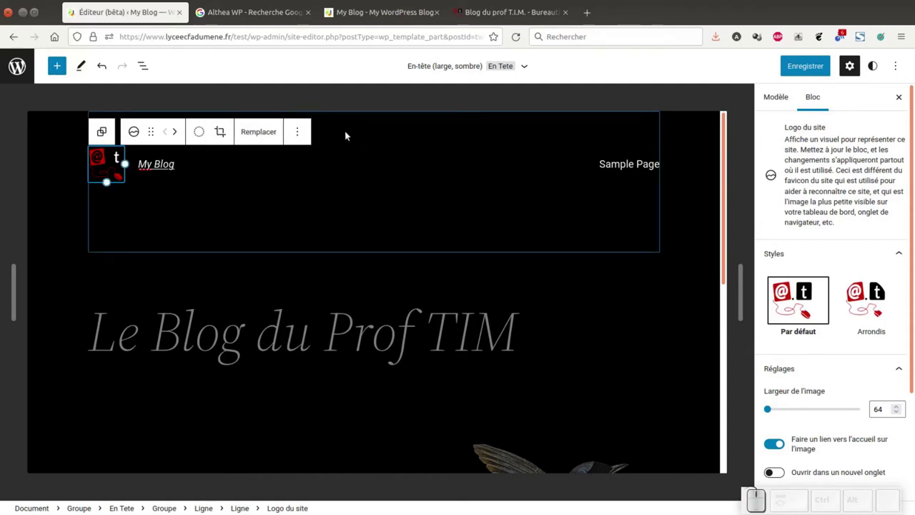
scroll("down", 3)
left_click_drag(902, 294, 899, 295)
scroll("down", 3)
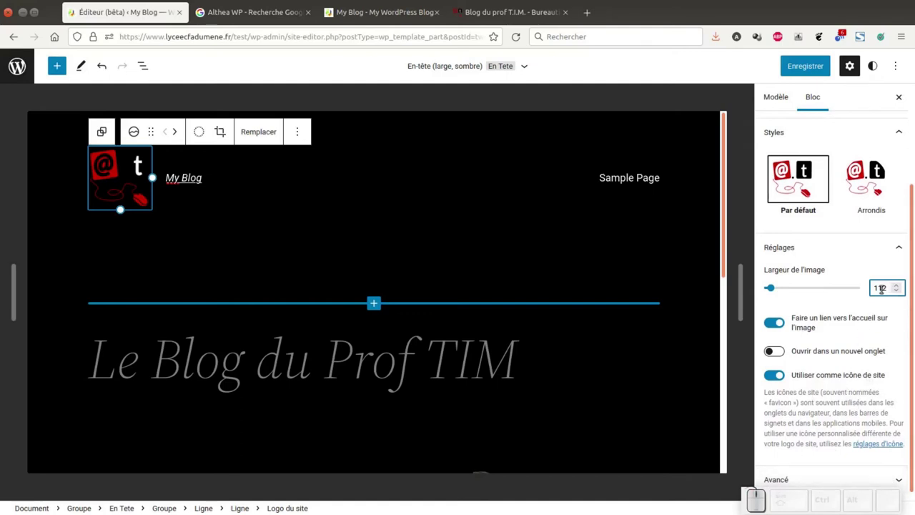
left_click(896, 248)
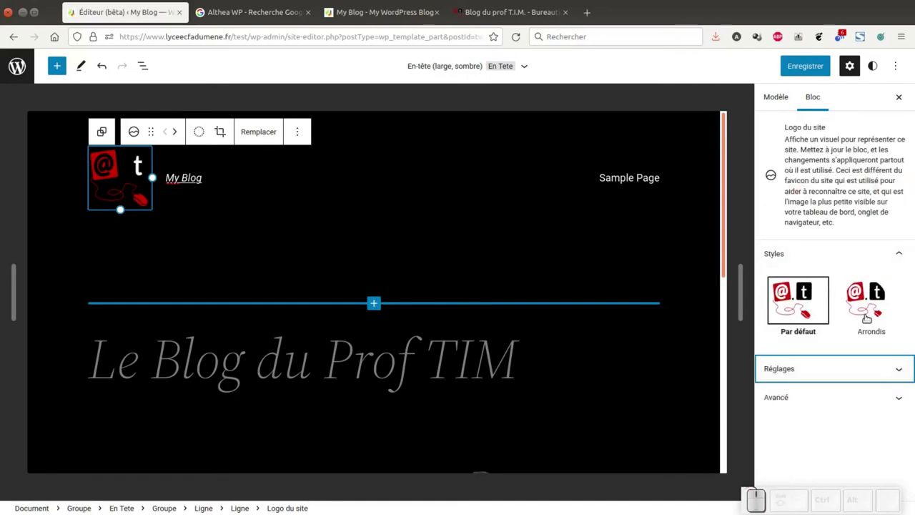
left_click(894, 399)
- Scroll the canvas down to the bird illustration below the blog title
scroll("down", 3)
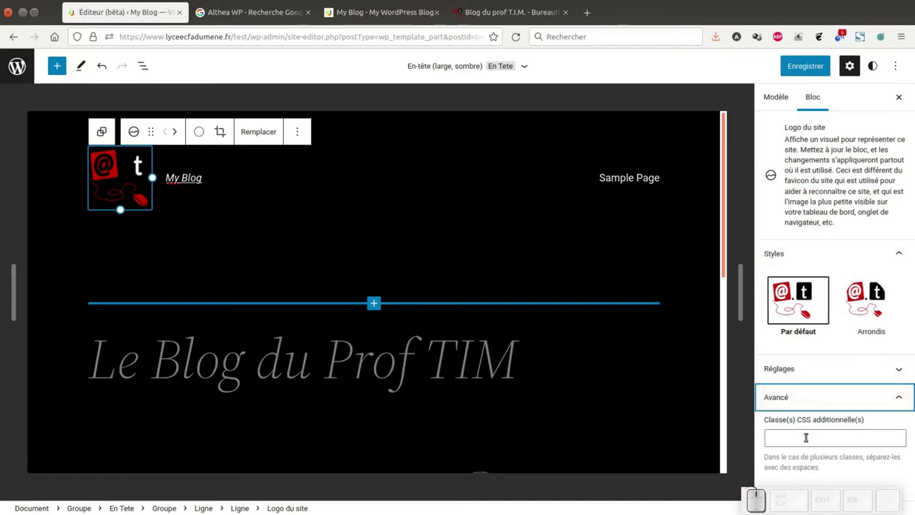
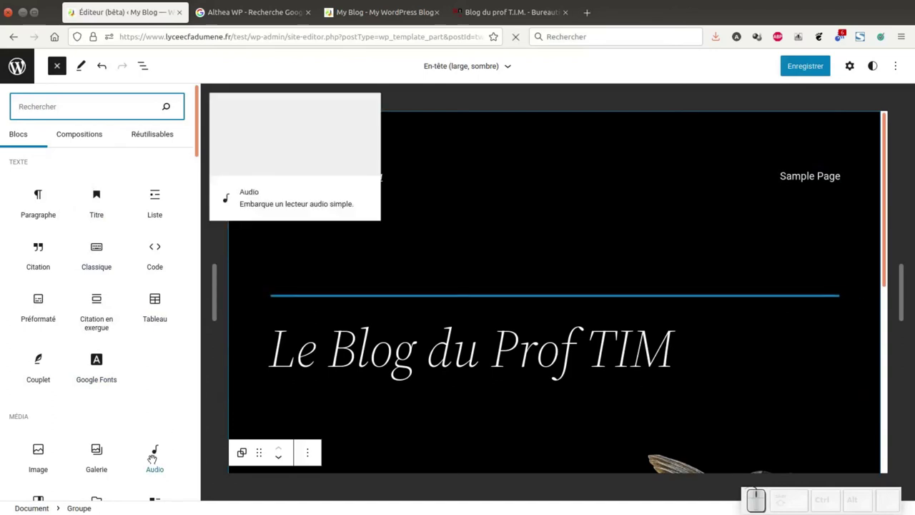
scroll("down", 3)
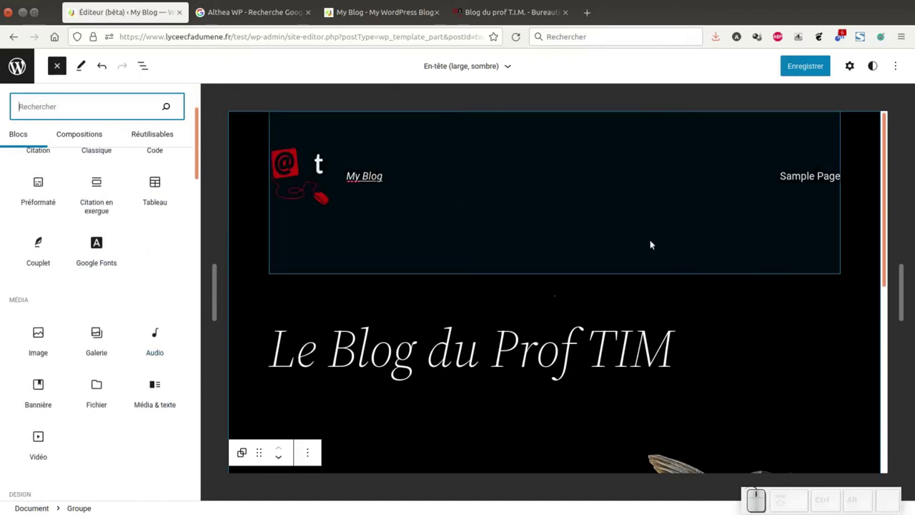
scroll("down", 3)
scroll("down", 3)
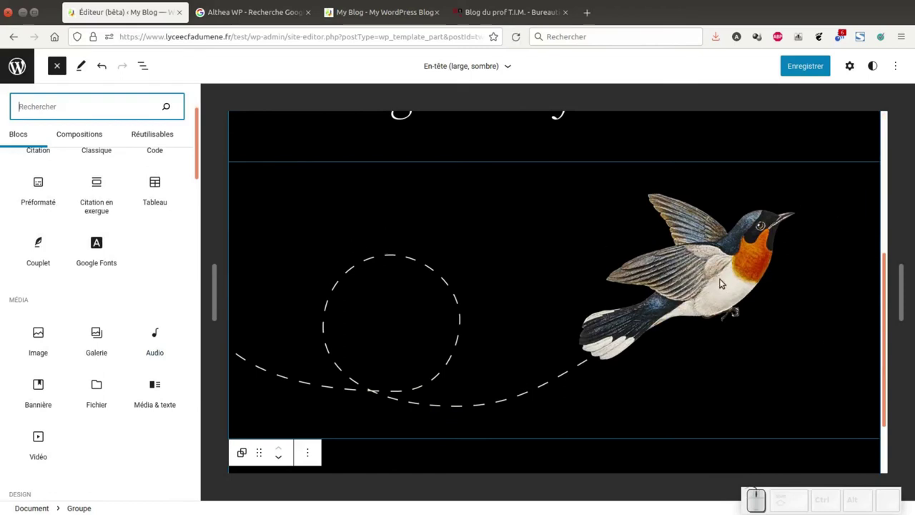
- View the bird illustration full-size in a new Firefox tab, then return and reselect its block
left_click(717, 274)
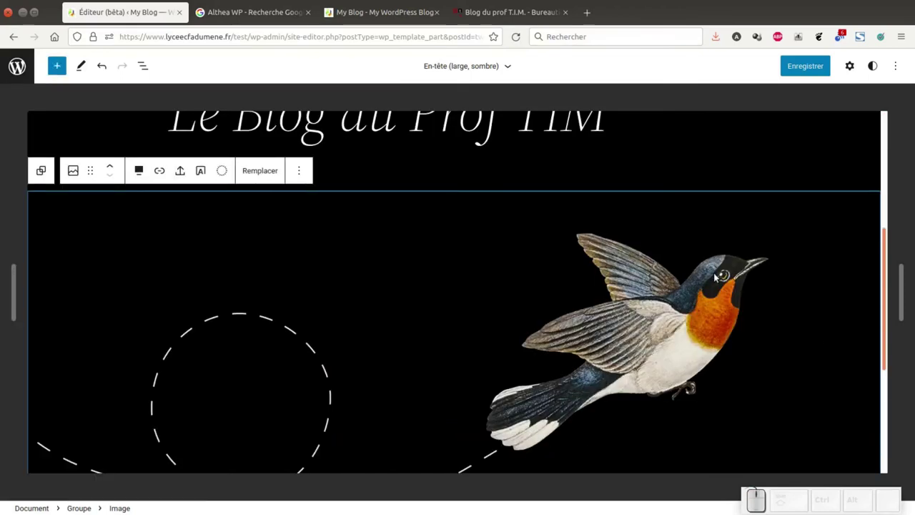
right_click(718, 290)
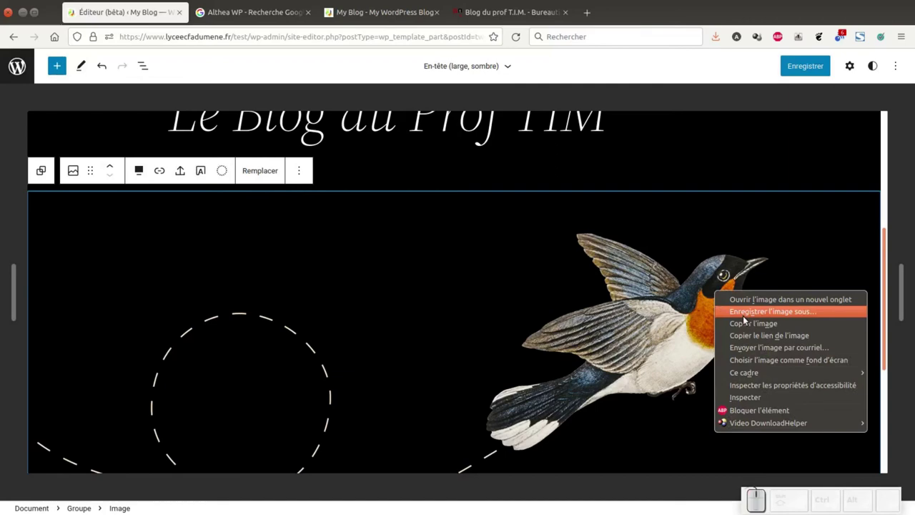
left_click(775, 303)
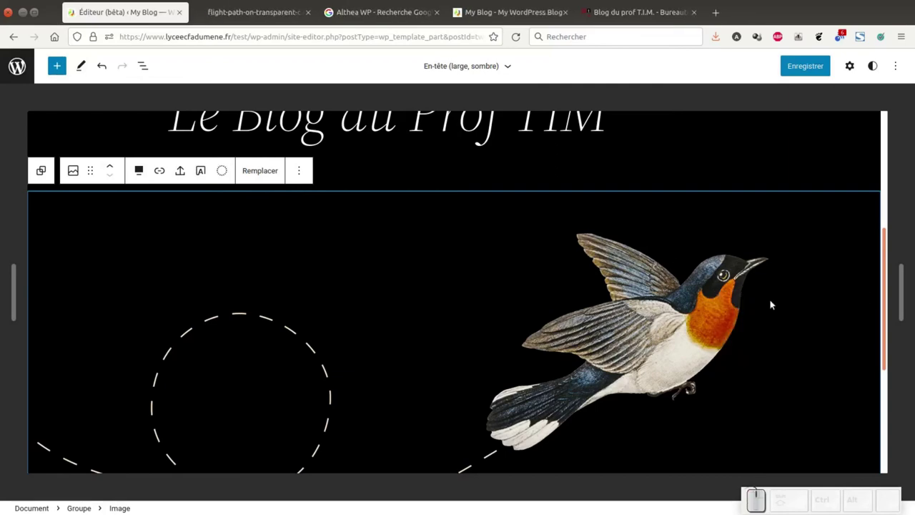
left_click(247, 12)
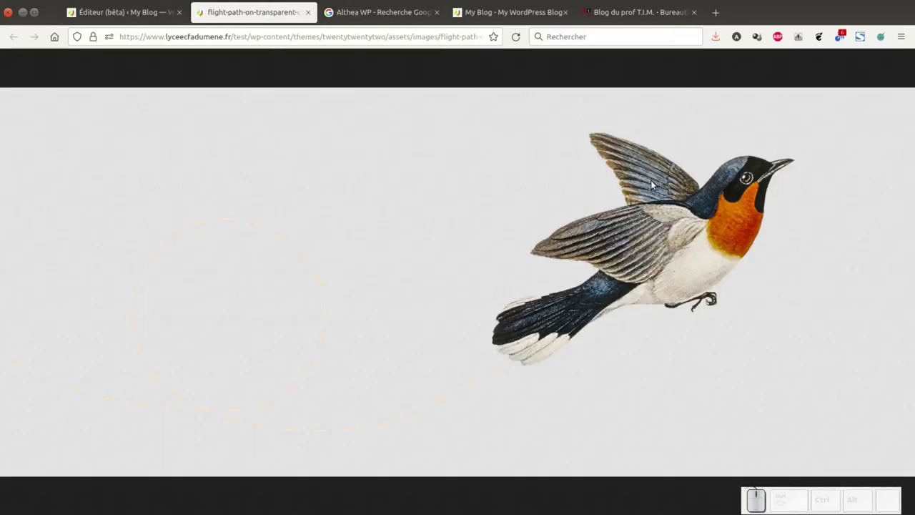
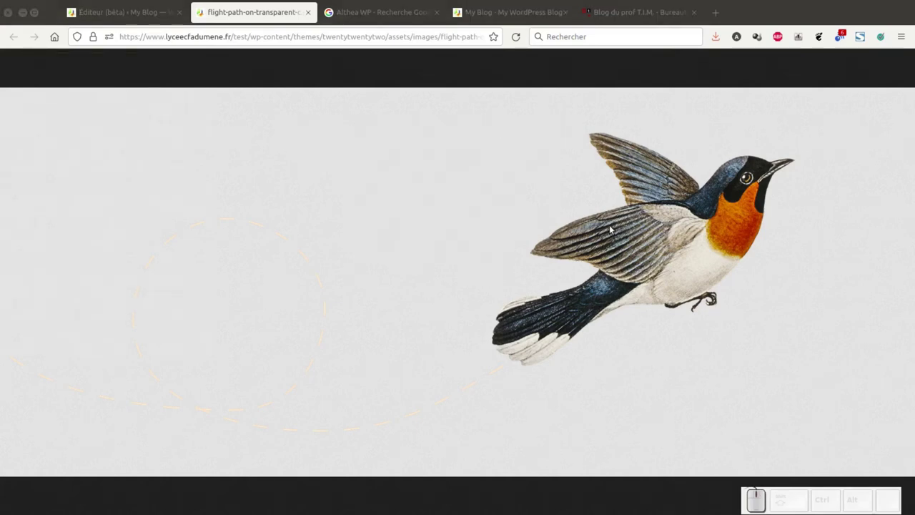
left_click(101, 15)
left_click(602, 315)
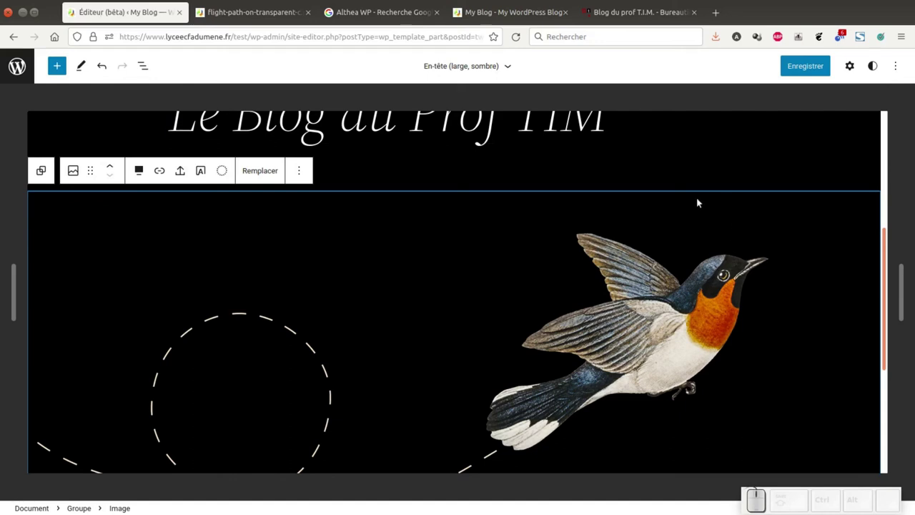
- Replace the bird image by uploading header.jpg through Remplacer > médiathèque
left_click(73, 171)
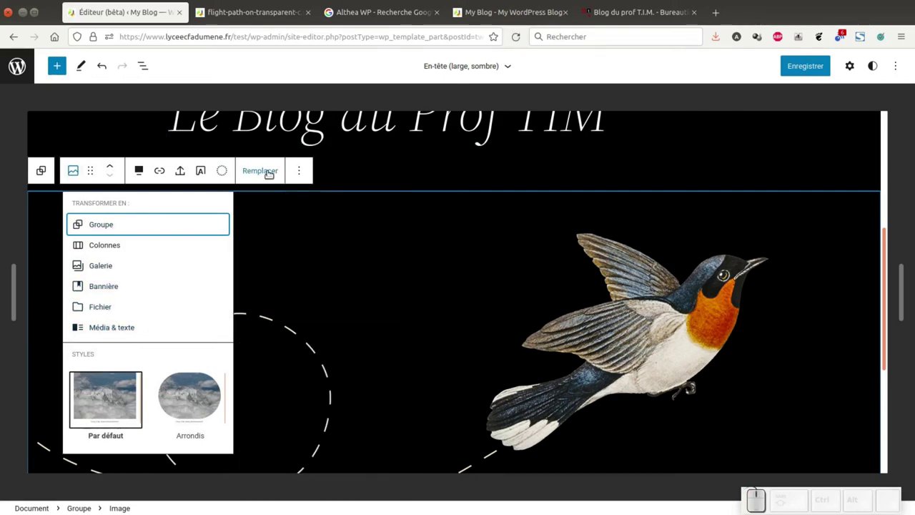
left_click(267, 172)
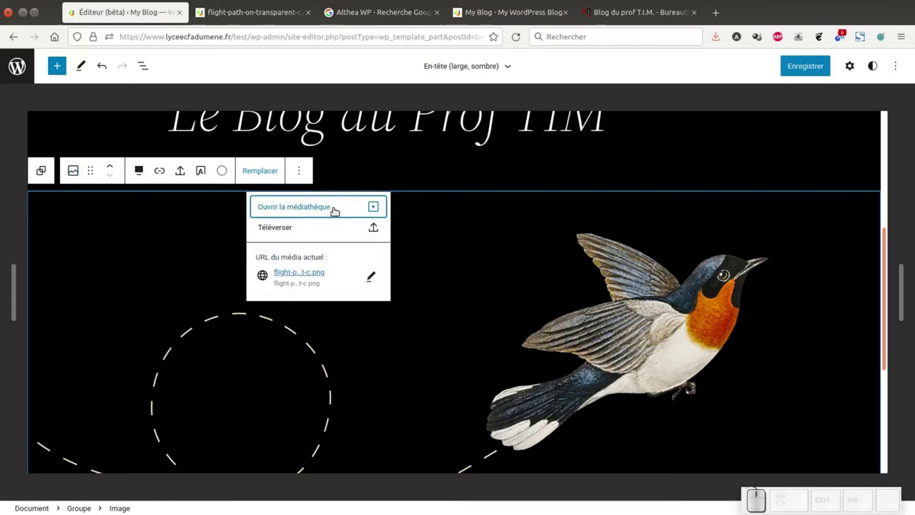
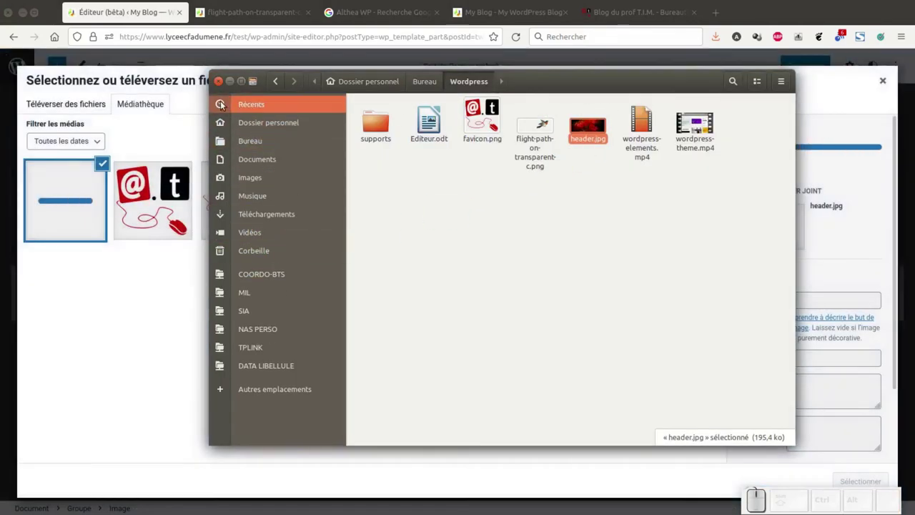
left_click(237, 86)
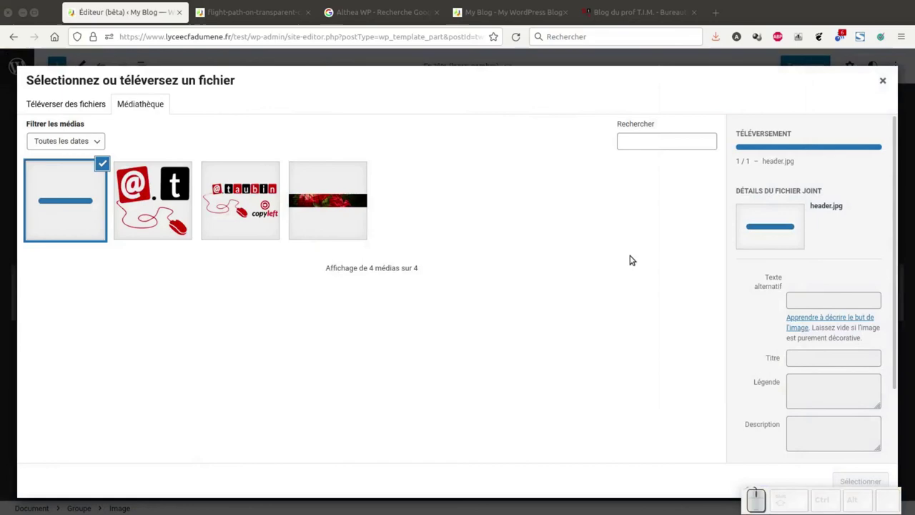
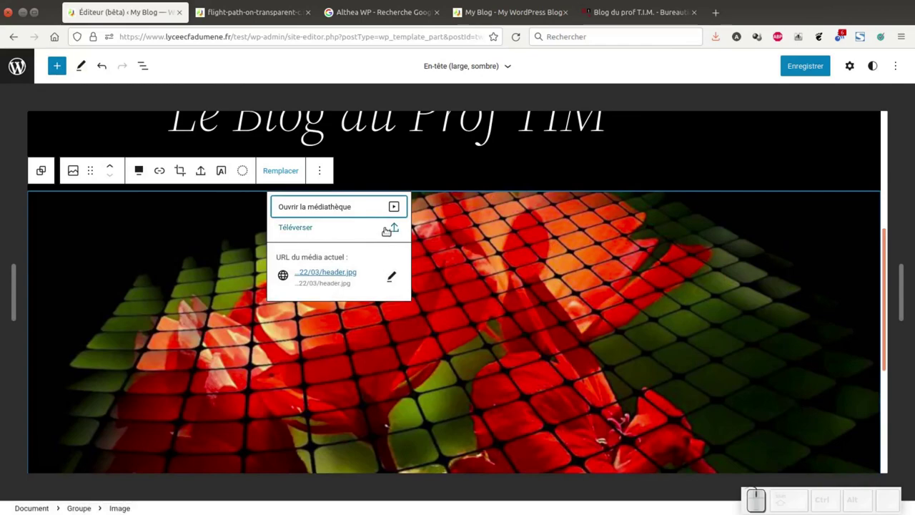
- Close the replace options to view the red header.jpg in the header
left_click(208, 273)
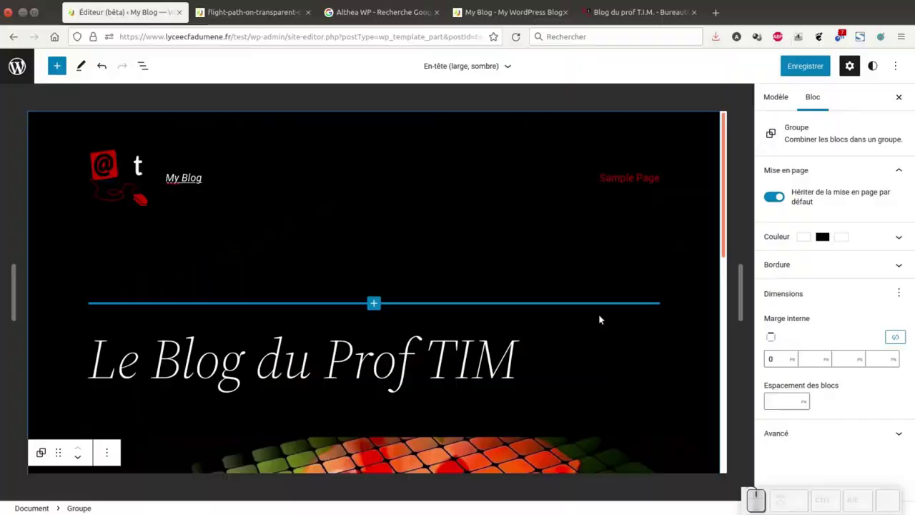
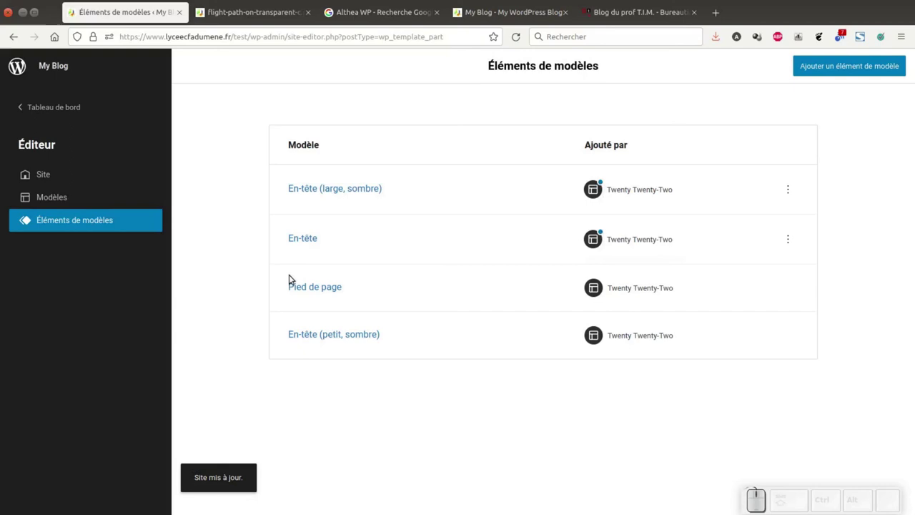
left_click(786, 240)
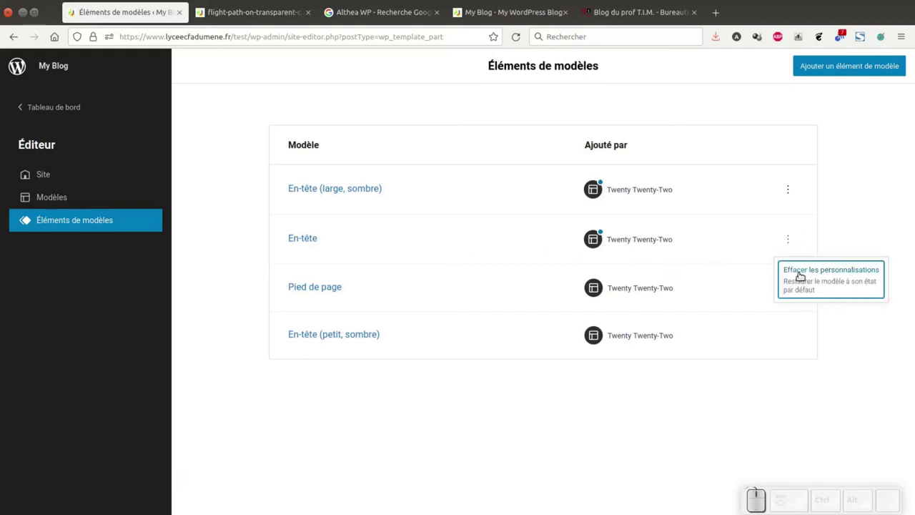
left_click(861, 214)
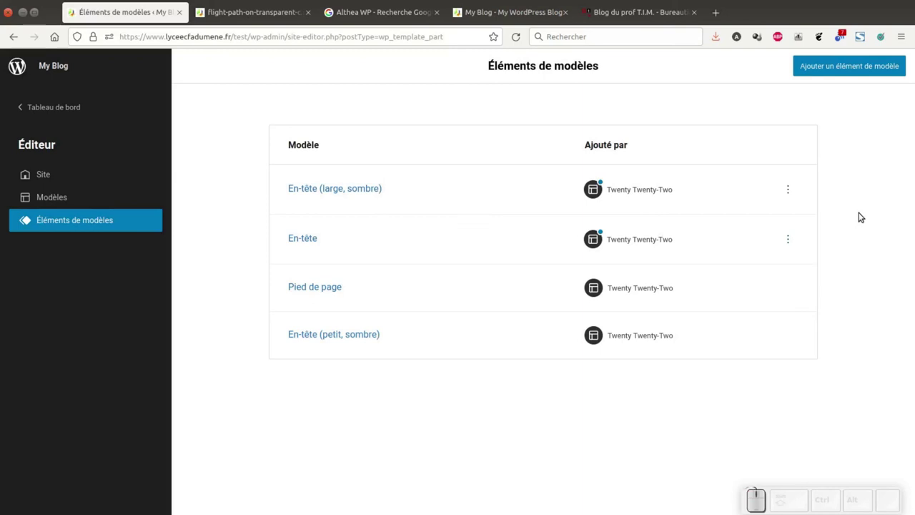